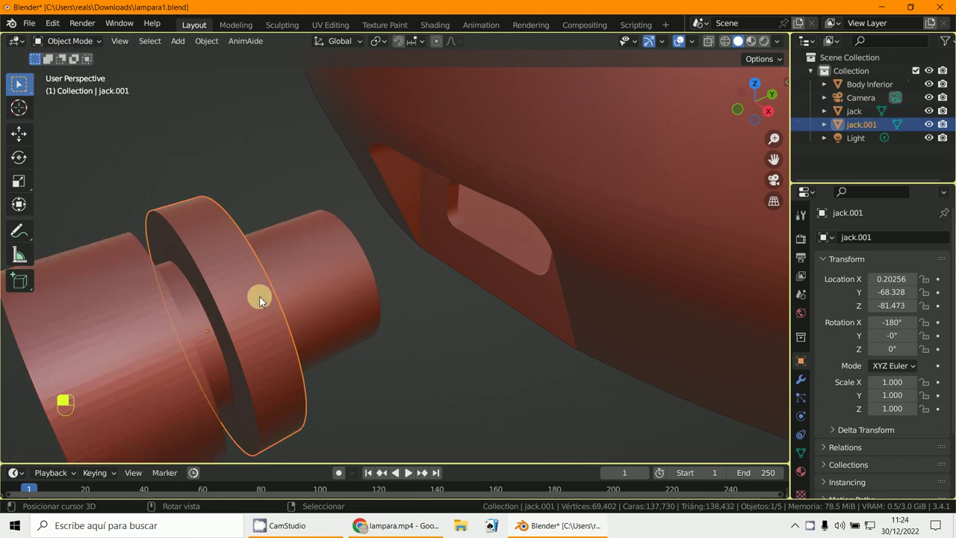
# Step: Begin moving the jack piece and orbit to view the socket opening
pyautogui.press('g')
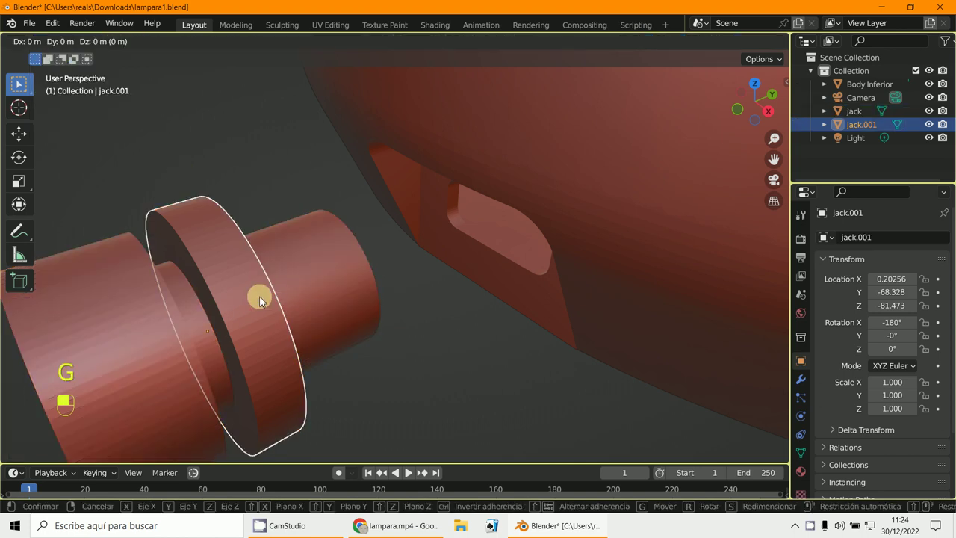
pyautogui.moveTo(712, 195); pyautogui.dragTo(82, 62)
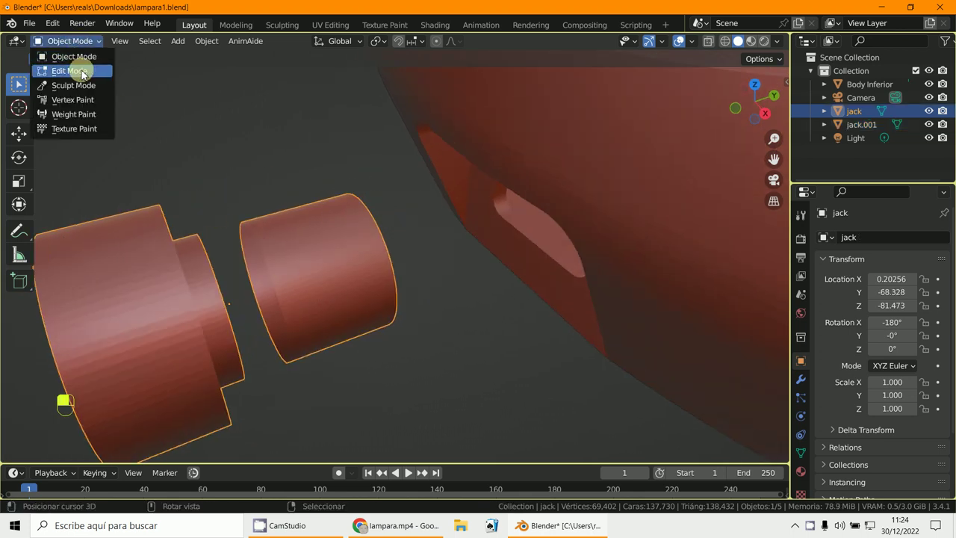
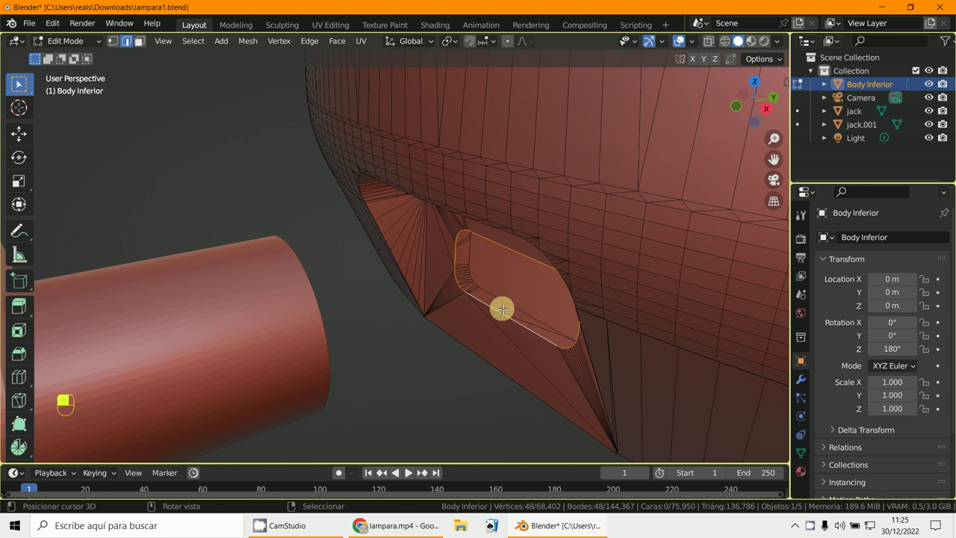
# Step: Select the whole Body Inferior mesh and triangulate all its faces
pyautogui.press('alt+f')
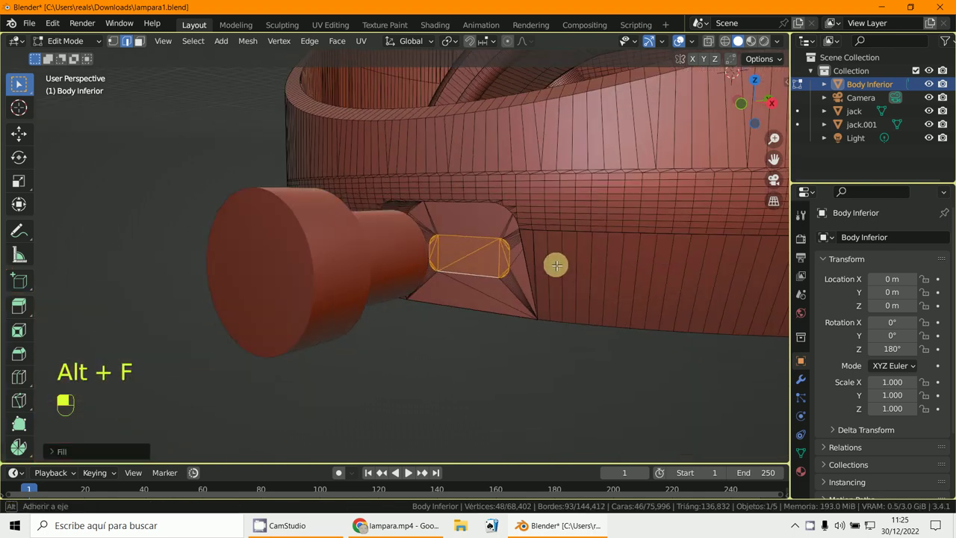
pyautogui.press('a')
pyautogui.press('a')
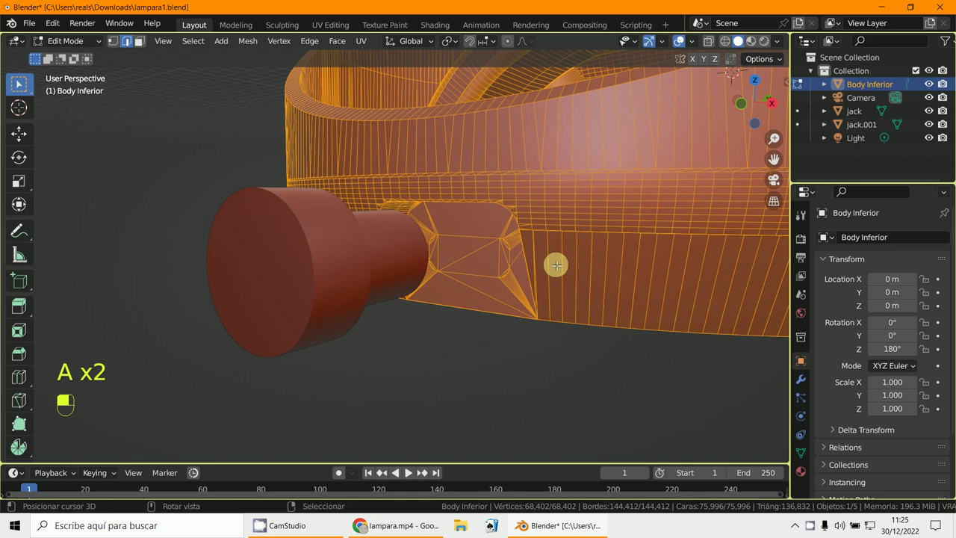
pyautogui.press('ctrl+t')
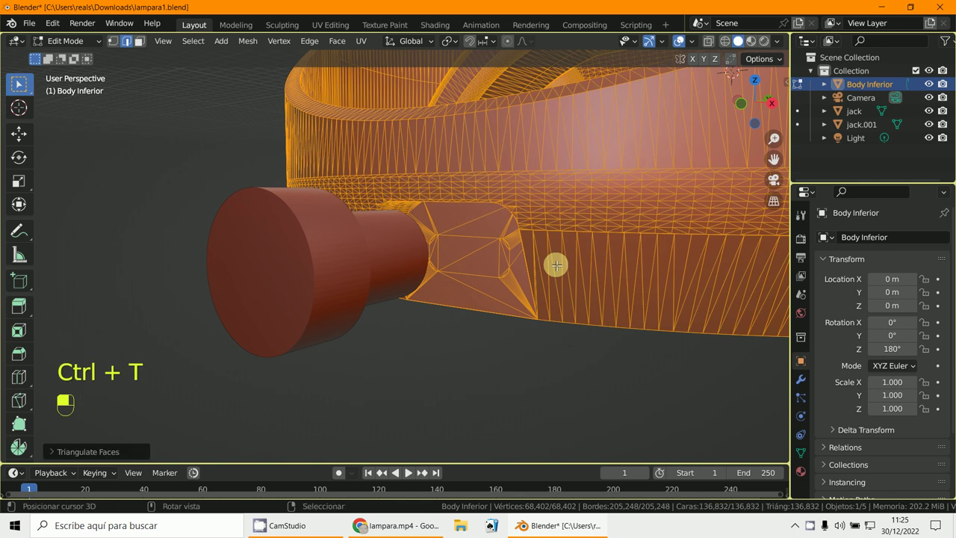
# Step: Inspect the jack from a side orthographic view and start adjusting its position
pyautogui.press('alt+j')
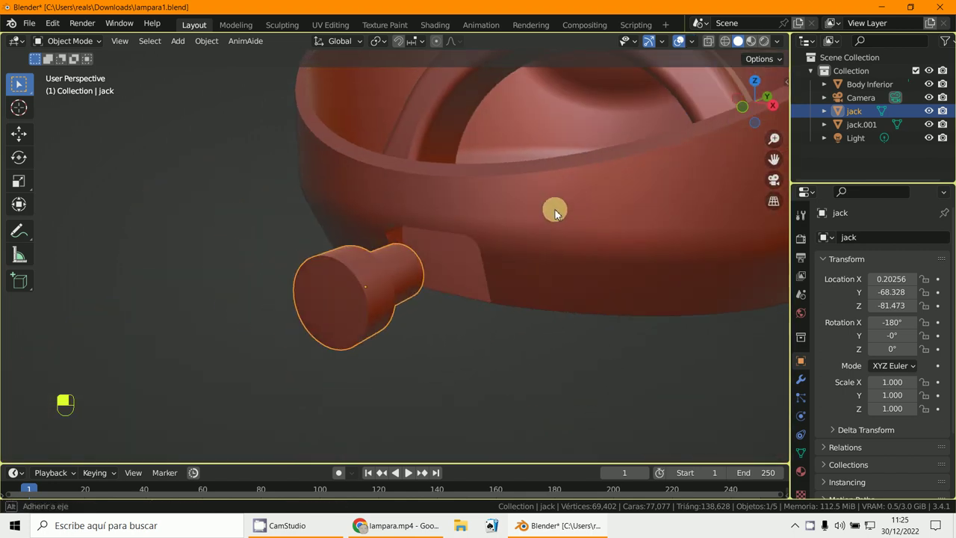
pyautogui.press('KP_3')
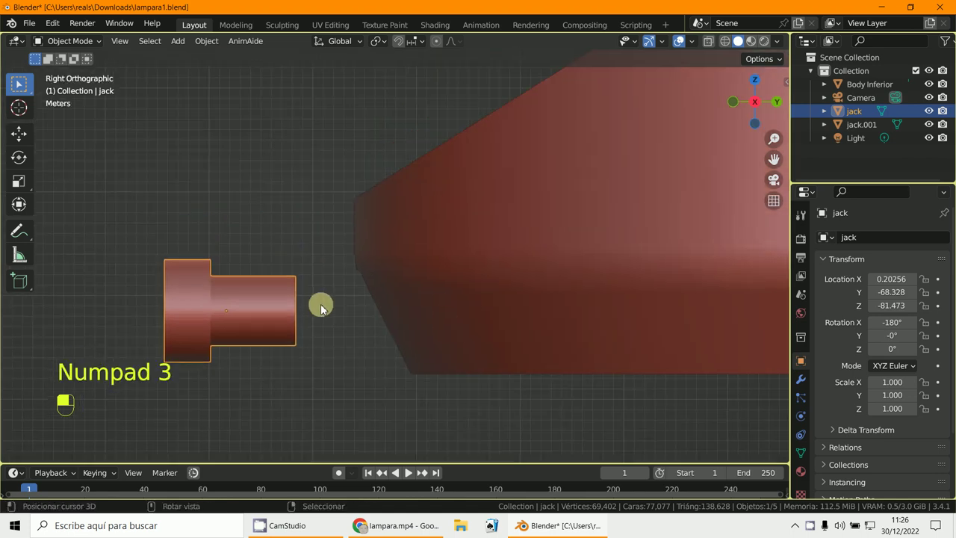
pyautogui.press('s')
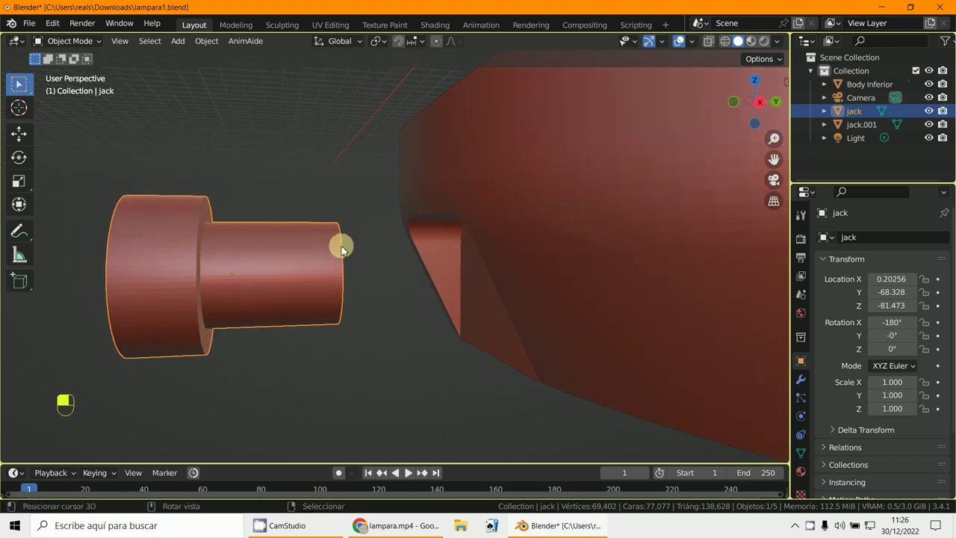
pyautogui.press('s')
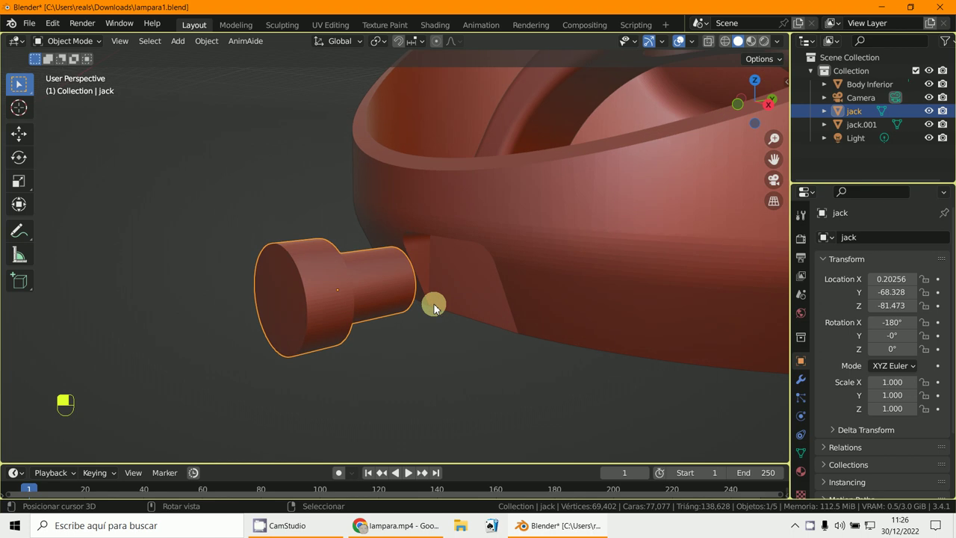
pyautogui.press('g')
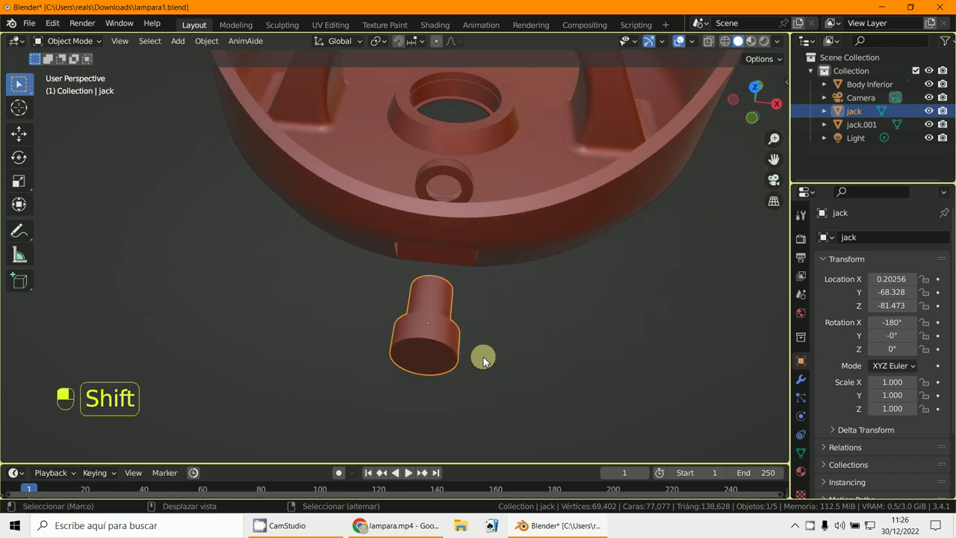
pyautogui.press('shift+d')
# Step: Move the jack along Y into the socket opening, then check it from the front view
pyautogui.press('g')
pyautogui.moveTo(482, 363); pyautogui.dragTo(371, 335)
pyautogui.press('f')
pyautogui.rightClick(371, 335)
pyautogui.press('g')
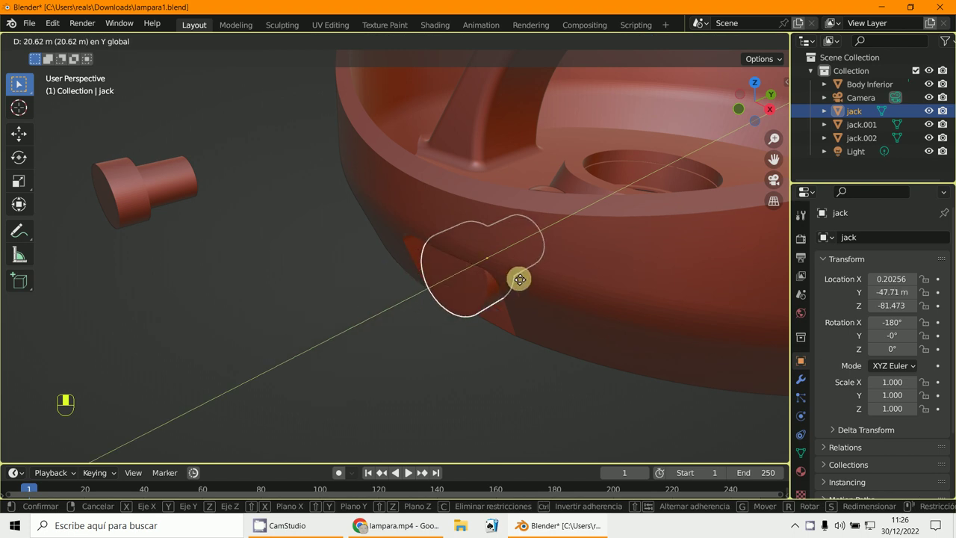
pyautogui.press('KP_3')
pyautogui.press('KP_1')
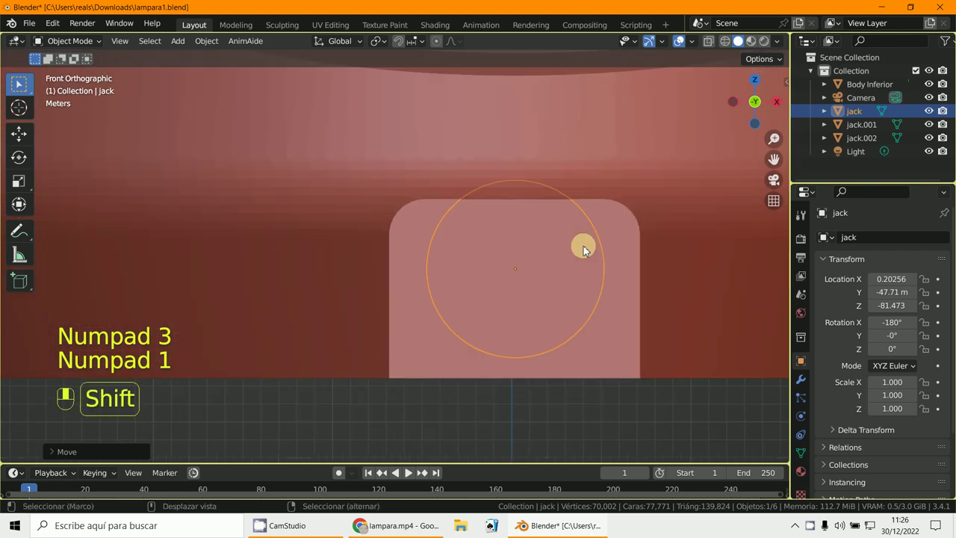
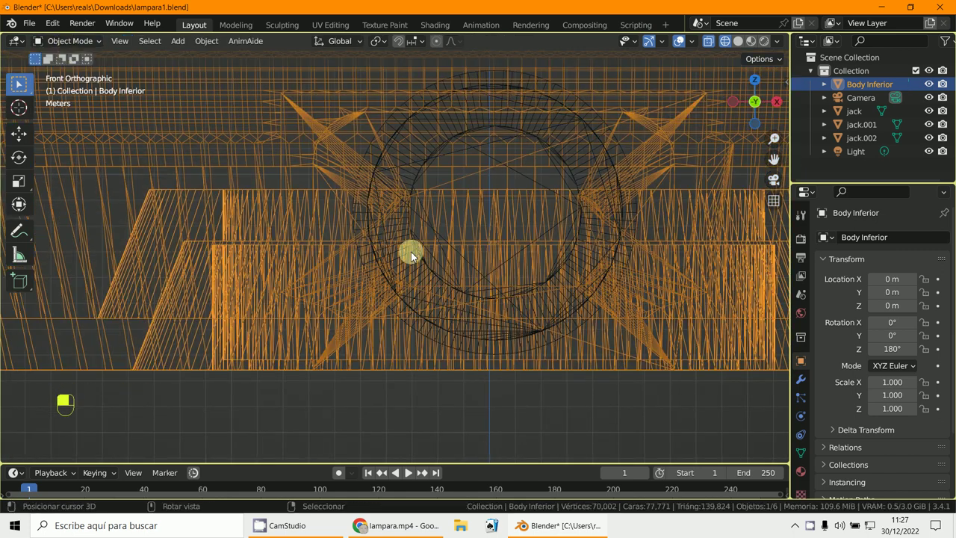
# Step: Switch back to solid display and orbit in close on the jack part
pyautogui.moveTo(514, 352); pyautogui.dragTo(522, 294)
pyautogui.moveTo(515, 352); pyautogui.dragTo(556, 167)
pyautogui.moveTo(555, 166); pyautogui.dragTo(563, 167)
pyautogui.press('g')
pyautogui.moveTo(563, 167); pyautogui.dragTo(742, 47)
# Step: Raise the jack to its new height and nudge it slightly along Y into the socket
pyautogui.press('KP_1')
pyautogui.press('g')
pyautogui.click(742, 48)
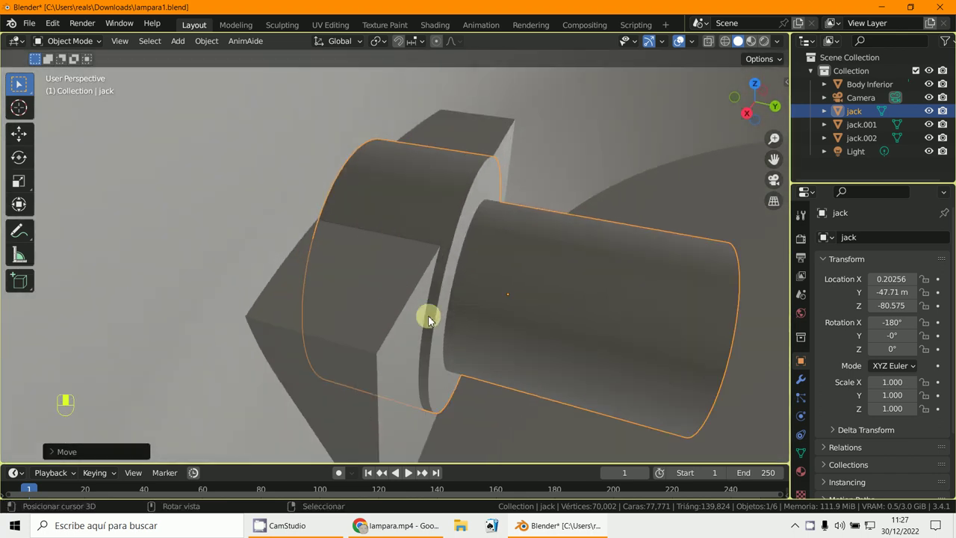
pyautogui.press('g')
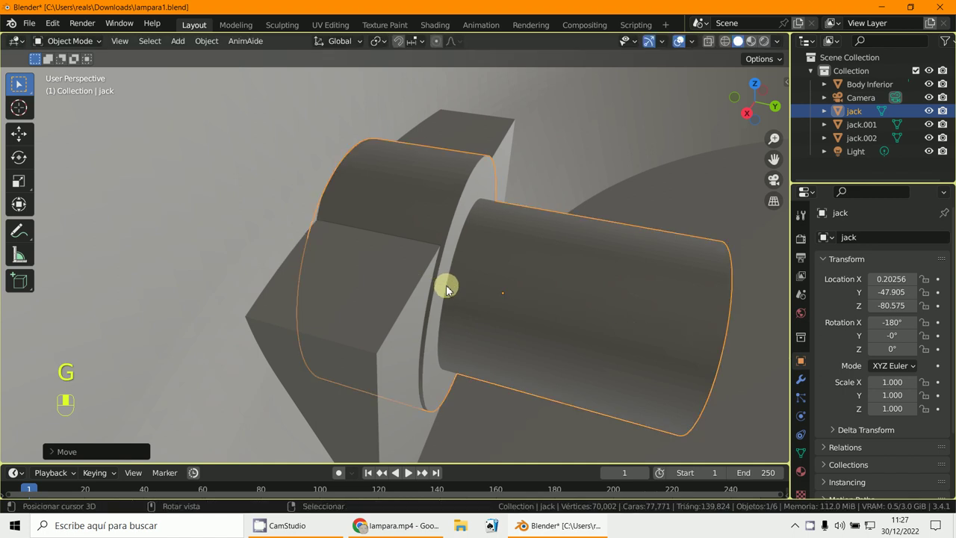
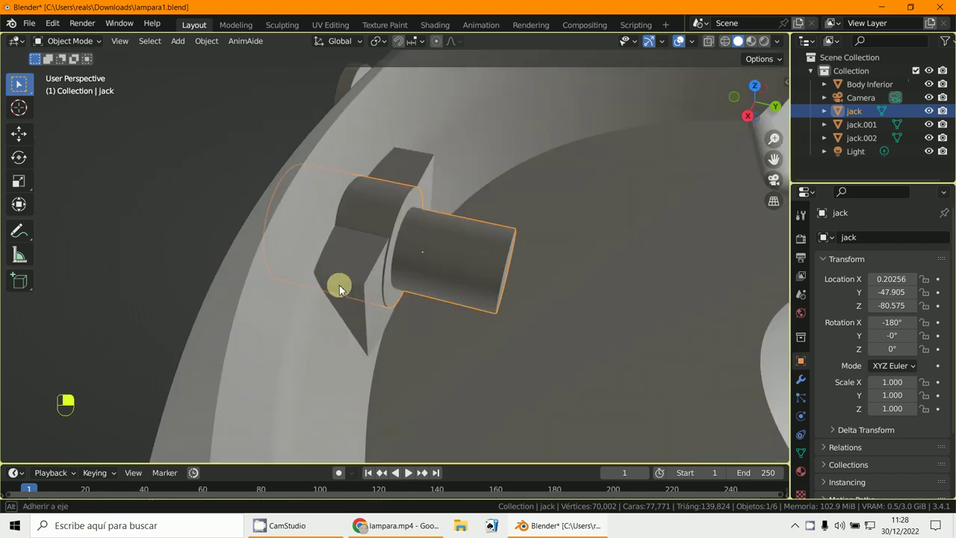
# Step: Confirm the jack's small Y adjustment so it pokes through the base wall
pyautogui.press('g')
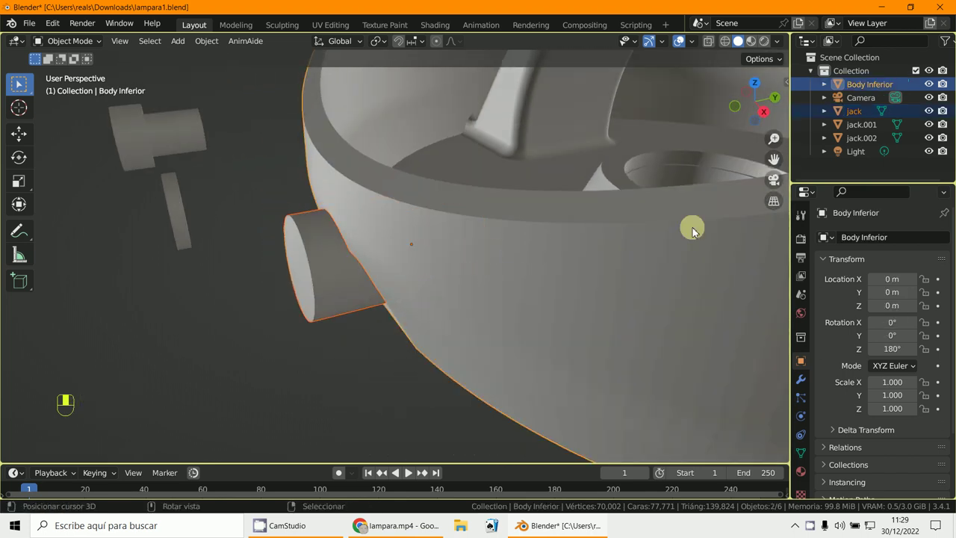
# Step: Show the sidebar with the Bool Tool panel for the jack and base selection
pyautogui.press('n')
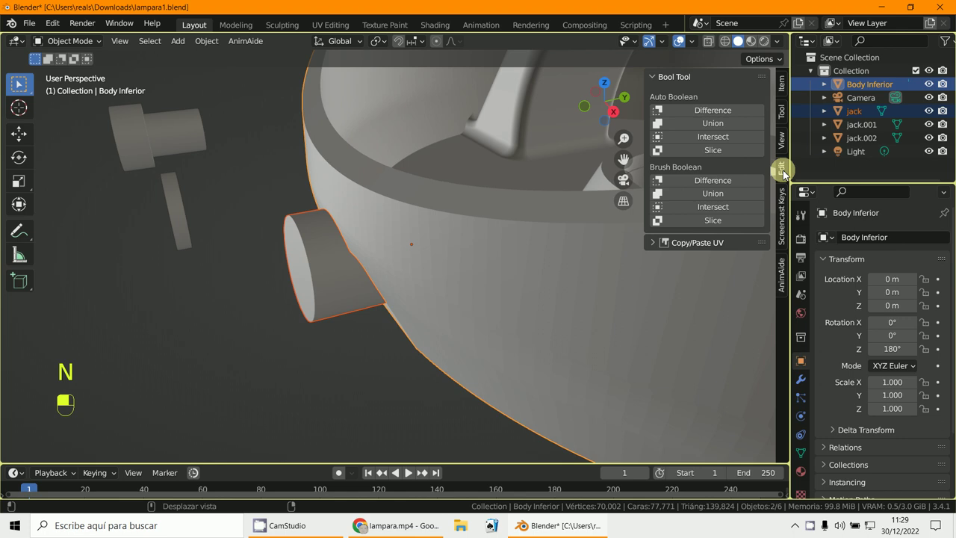
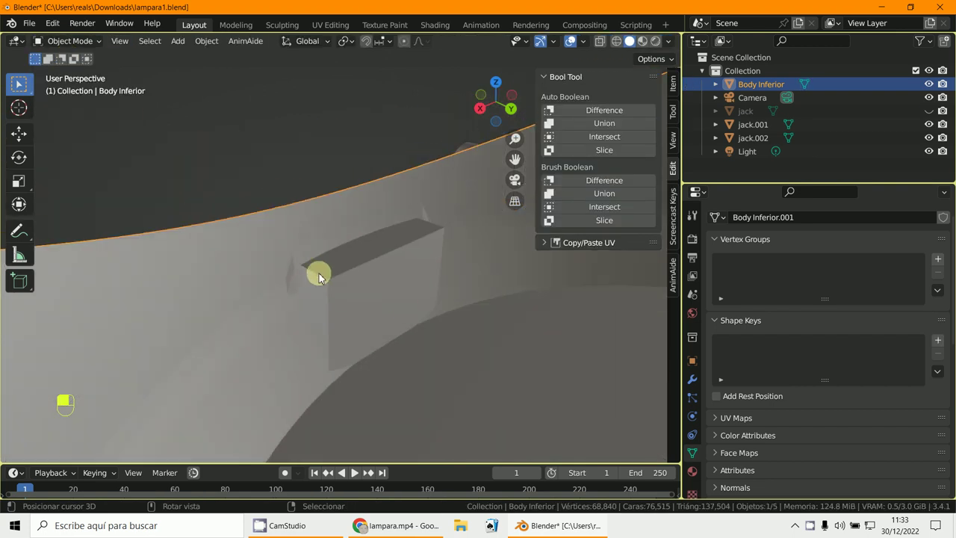
# Step: Unhide the jack plug and start dragging it along Y away from the lamp base
pyautogui.press('alt+h')
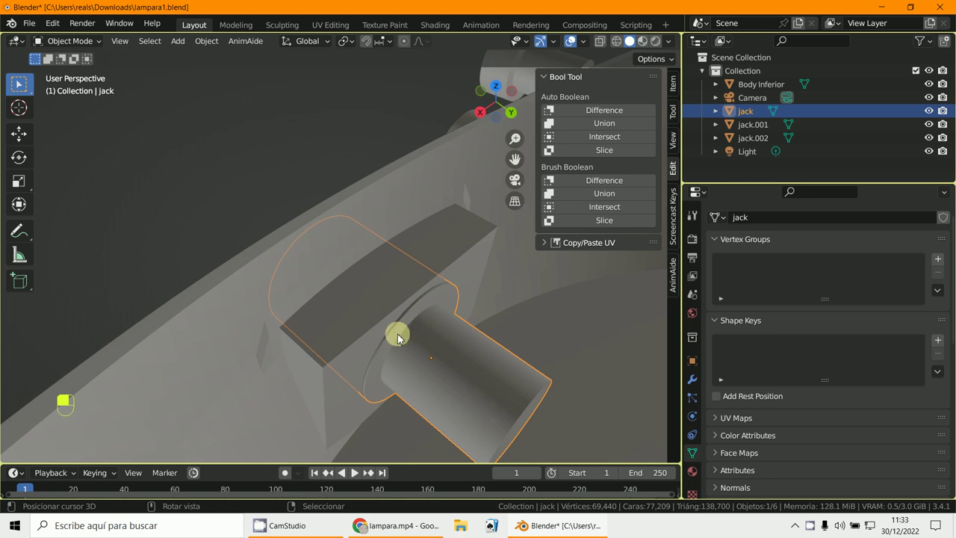
pyautogui.press('g')
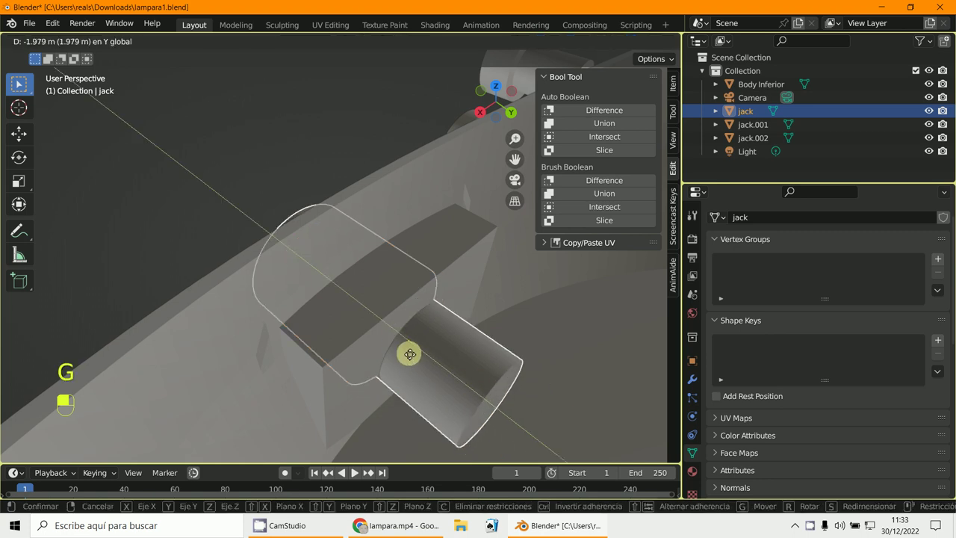